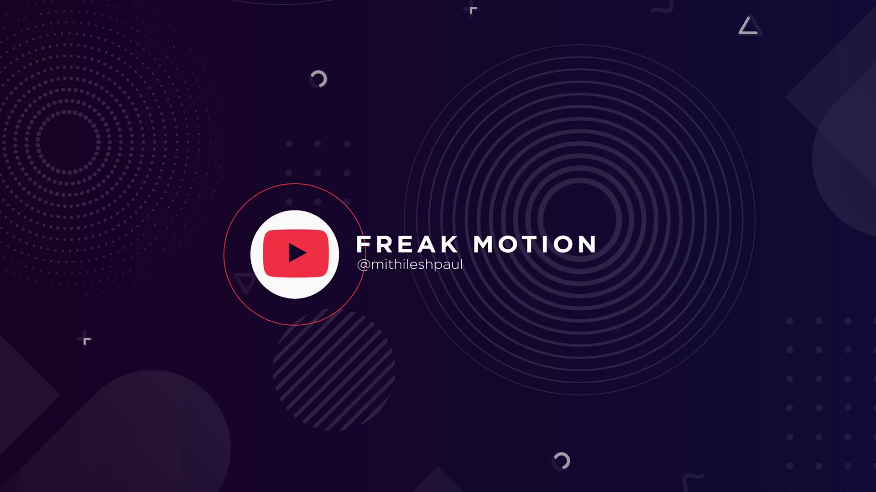
Step: Start a new composition and select its default name for renaming
key(ctrl+F9)
double_click(354, 187)
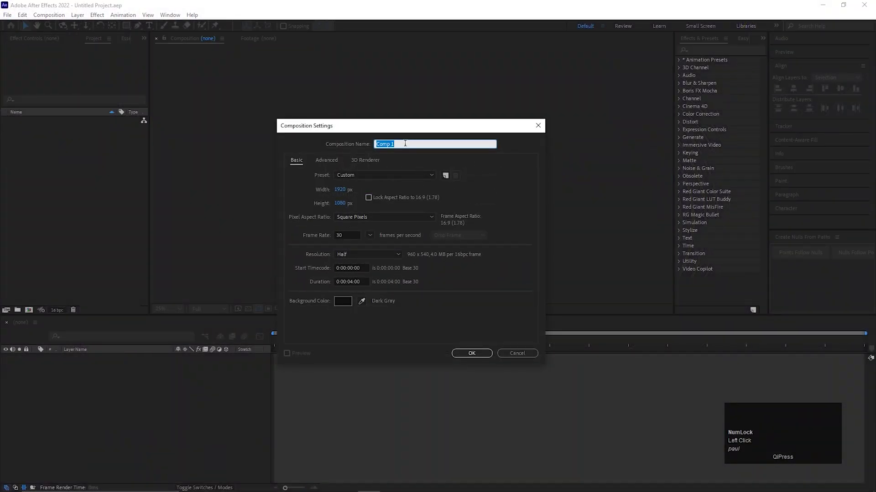
Step: Name the composition 'glow spiral', review the settings and confirm it
text(glow)
key(space)
text(spiral)
click(479, 359)
scroll(down, 3)
scroll(up, 3)
scroll(down, 3)
scroll(up, 3)
click(145, 30)
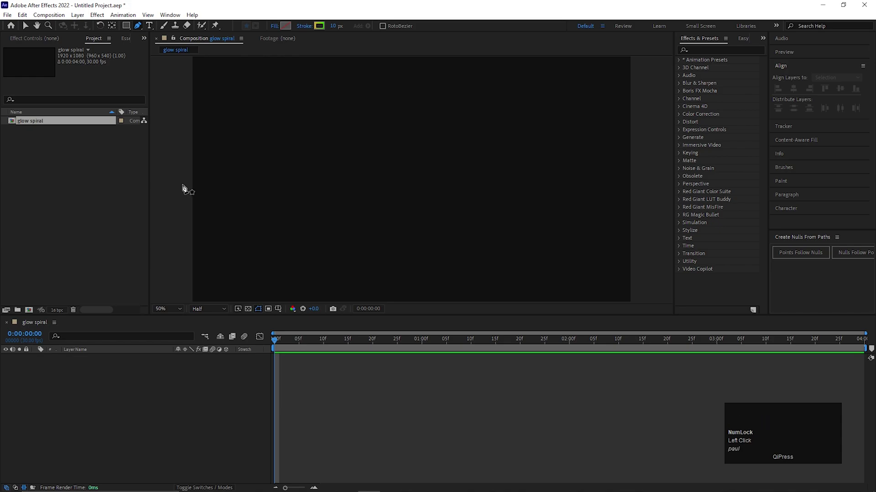
Step: Place the first point of a straight line with the Pen tool
click(183, 189)
Step: Finish the straight line and give its stroke a magenta-to-blue linear gradient
click(650, 187)
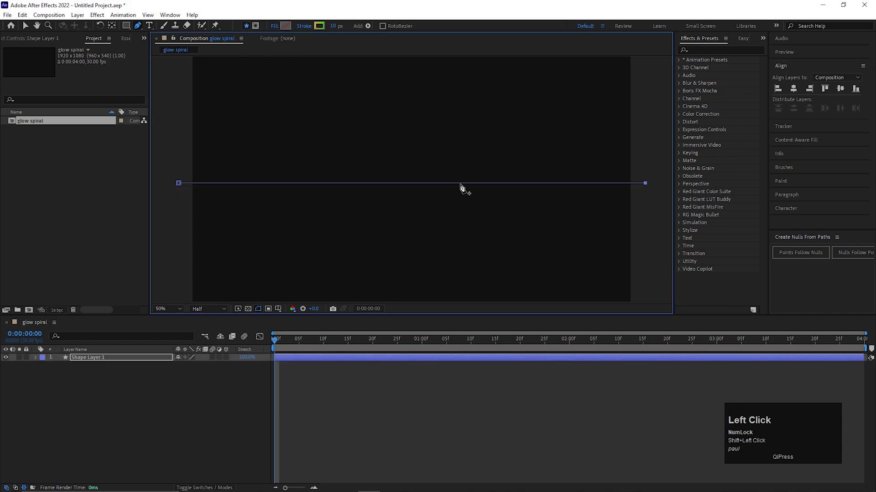
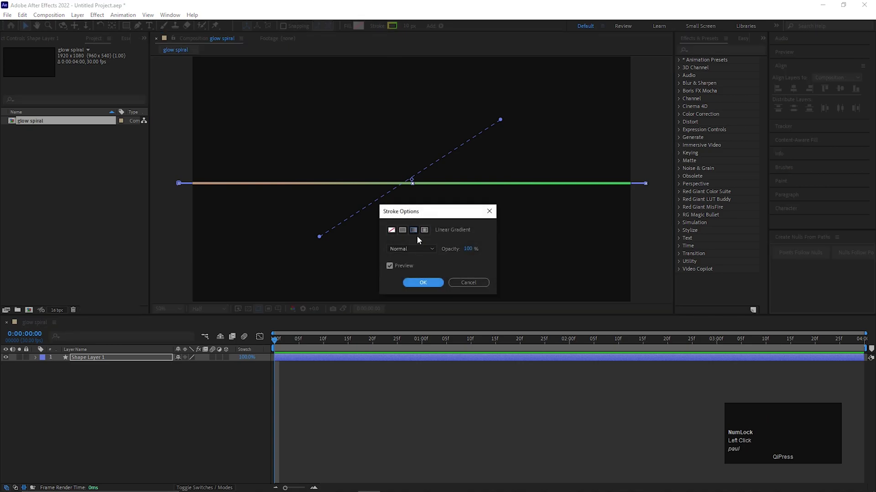
drag(426, 286, 504, 288)
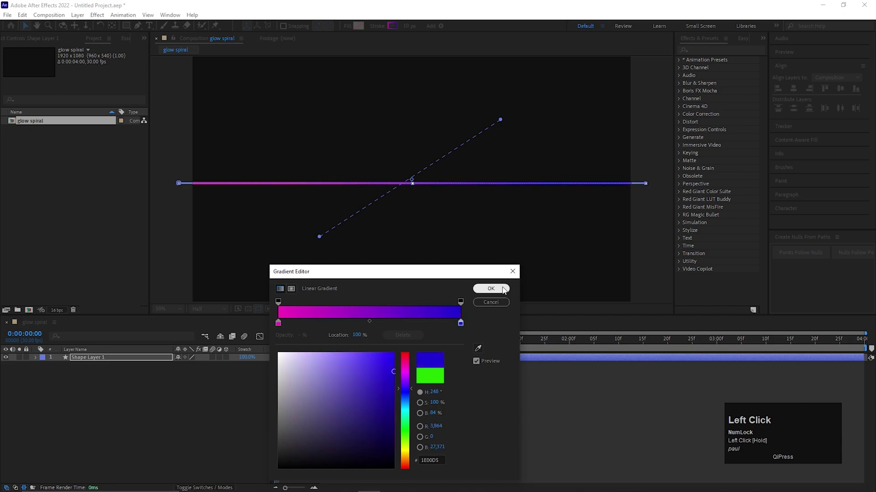
Step: Add a Twist to the gradient line and raise its angle so the line curls
scroll(down, 3)
scroll(up, 3)
scroll(down, 3)
drag(432, 214, 232, 320)
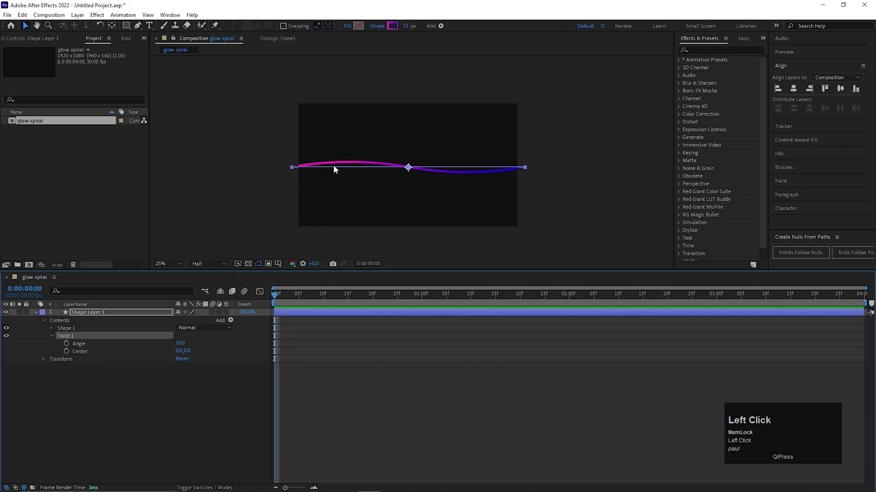
drag(179, 345, 107, 388)
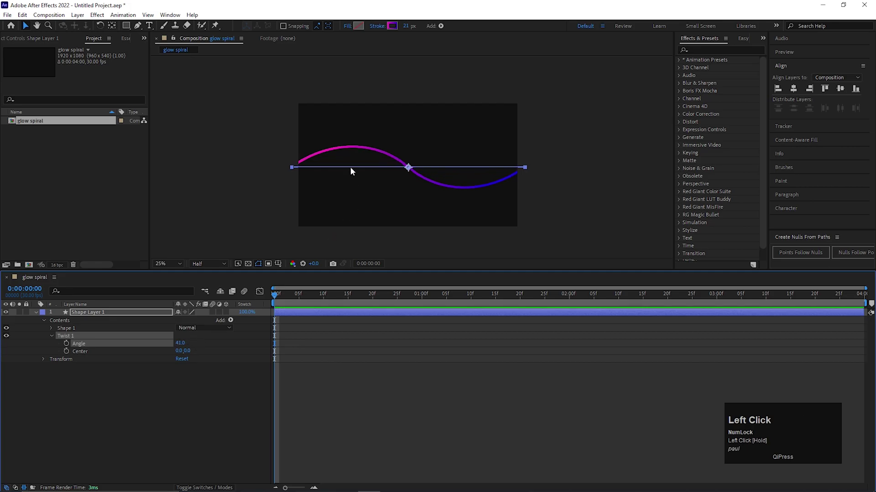
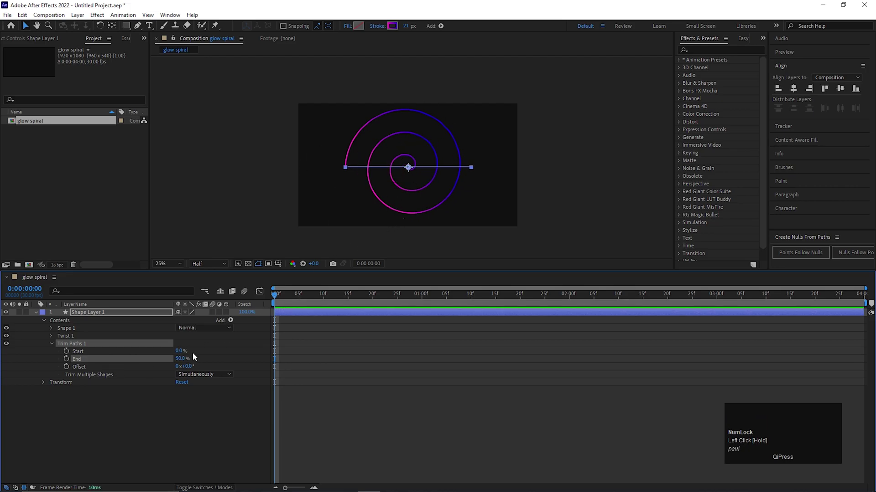
Step: Keyframe Trim Paths End from 0% at frame 0 to 50% at one second and preview
drag(178, 361, 179, 360)
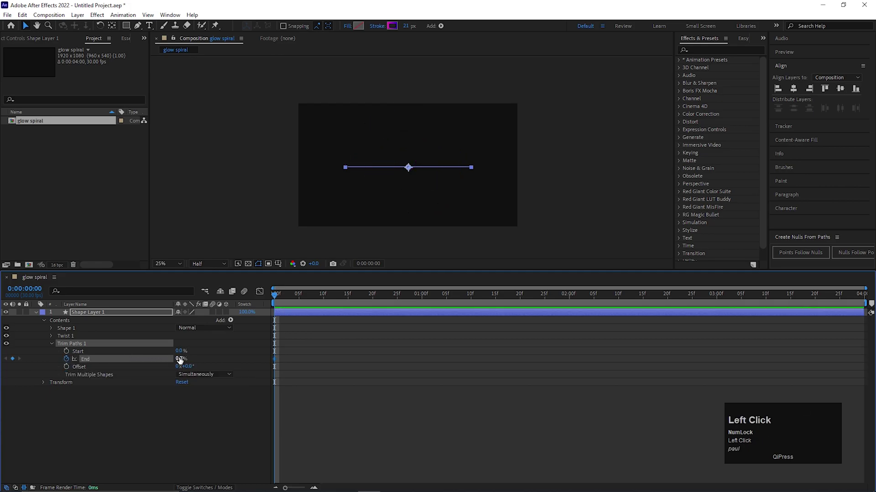
drag(431, 304, 179, 360)
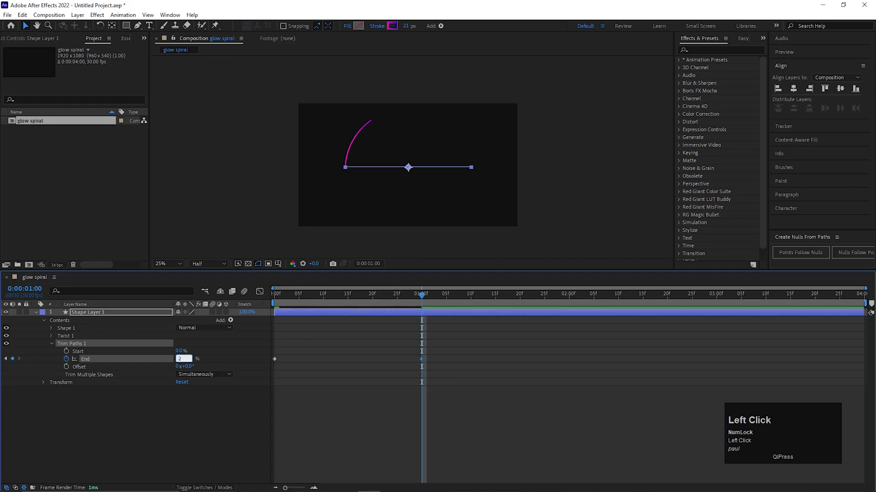
key(Return)
click(181, 357)
key(Return)
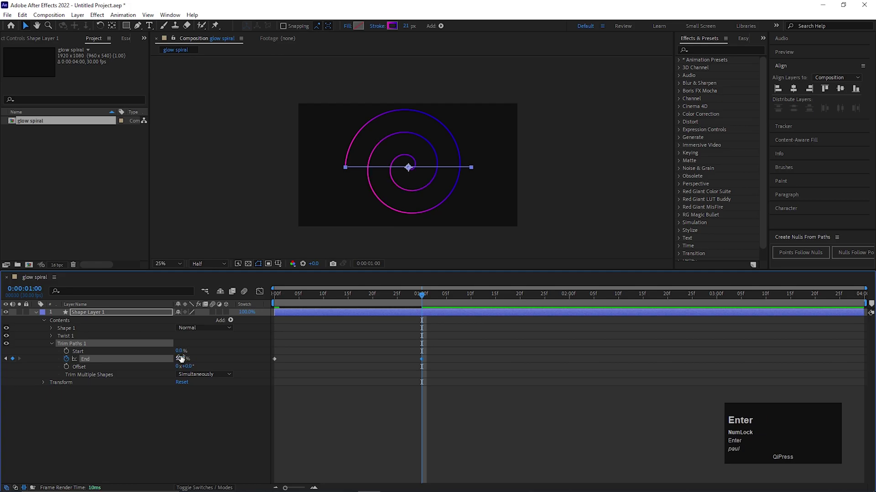
click(417, 294)
key(space)
Step: Keyframe Trim Paths Start from 0% to 50% and shift its keyframes later so the spiral erases
drag(455, 299, 273, 348)
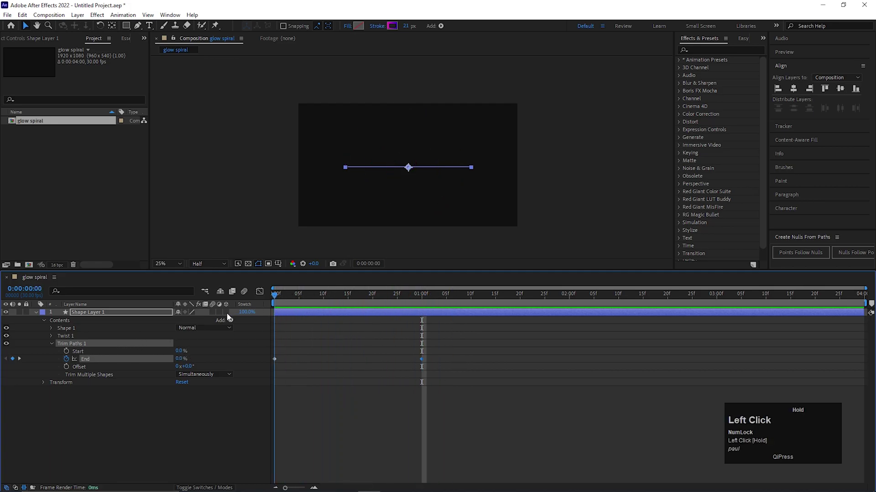
drag(427, 302, 273, 347)
click(178, 352)
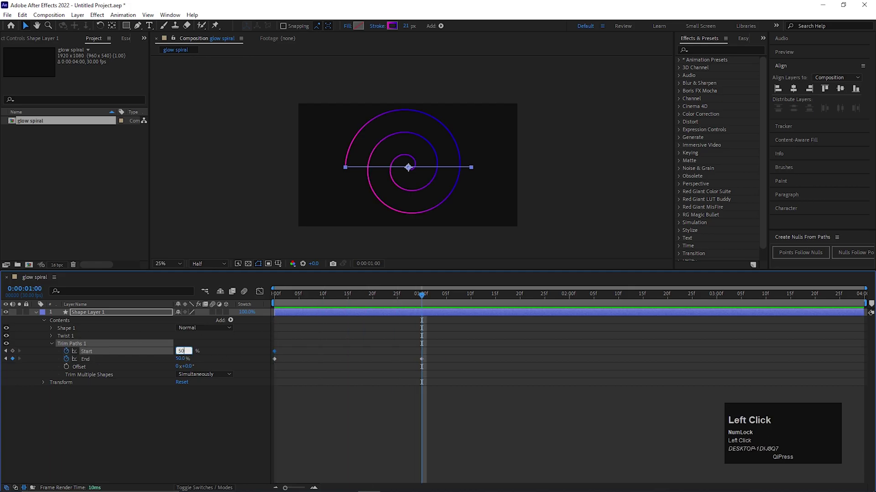
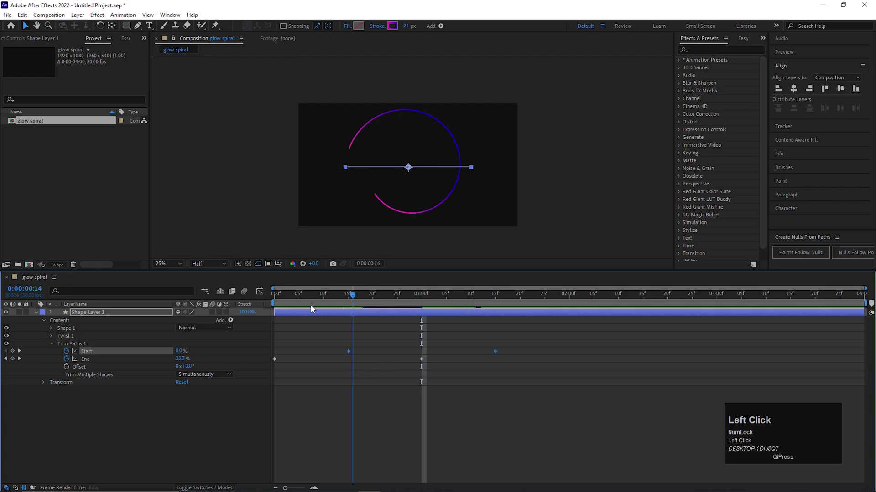
key(space)
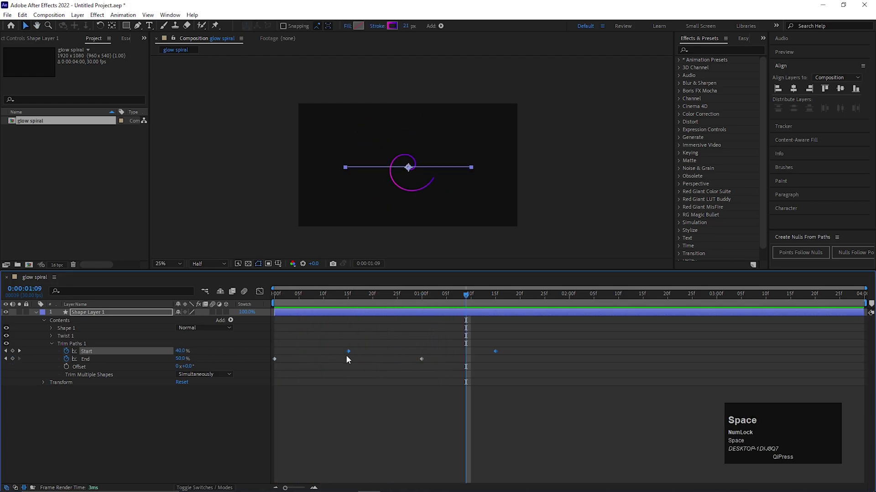
drag(349, 356, 338, 307)
key(space)
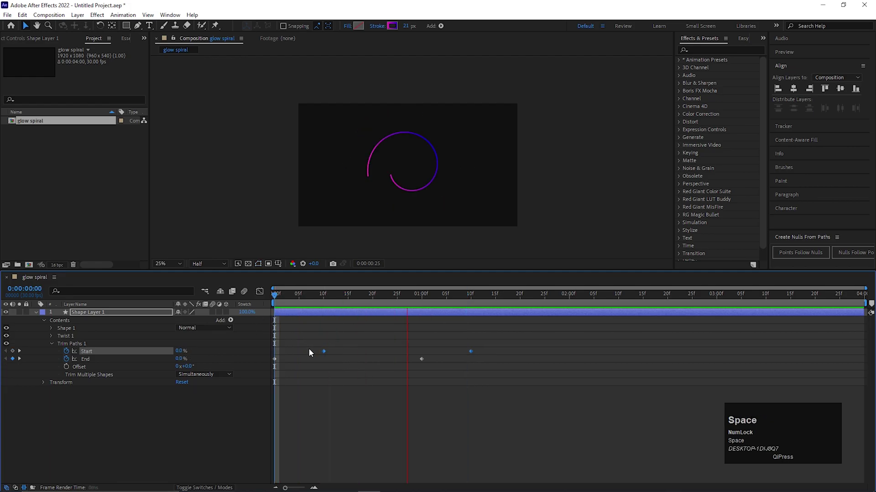
Step: Select all the trim keyframes and apply Easy Ease to them
click(474, 356)
right_click(280, 361)
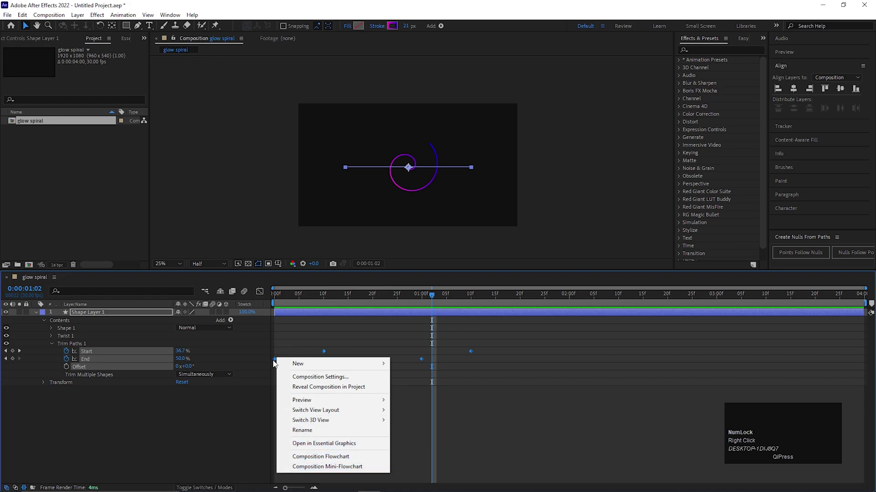
right_click(275, 363)
click(326, 476)
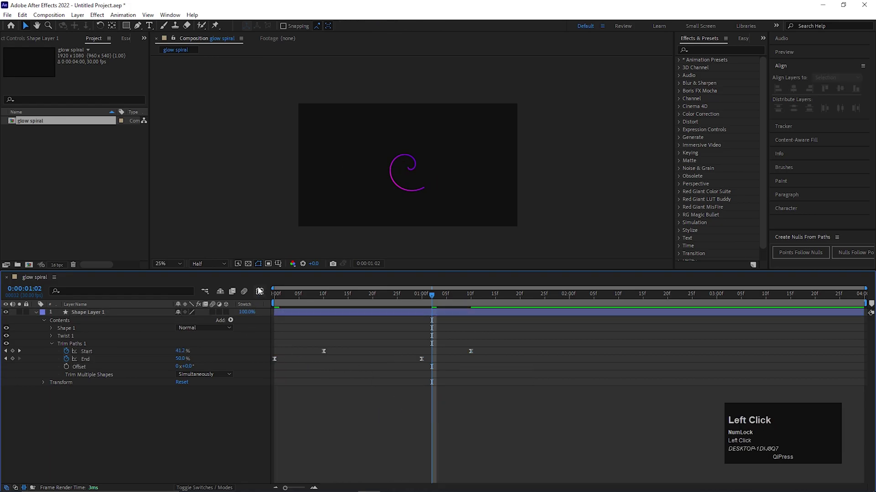
click(259, 317)
key(space)
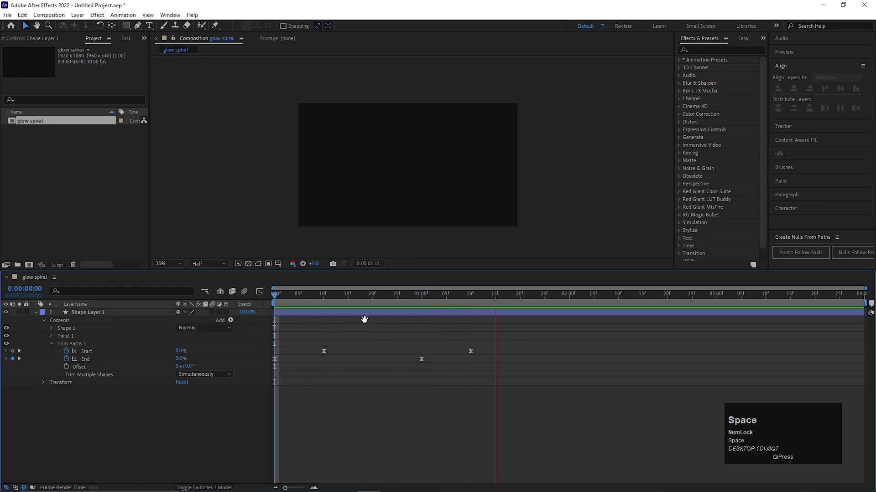
Step: Reveal the Gradient Stroke 1 properties and its line cap choices
drag(381, 301, 52, 346)
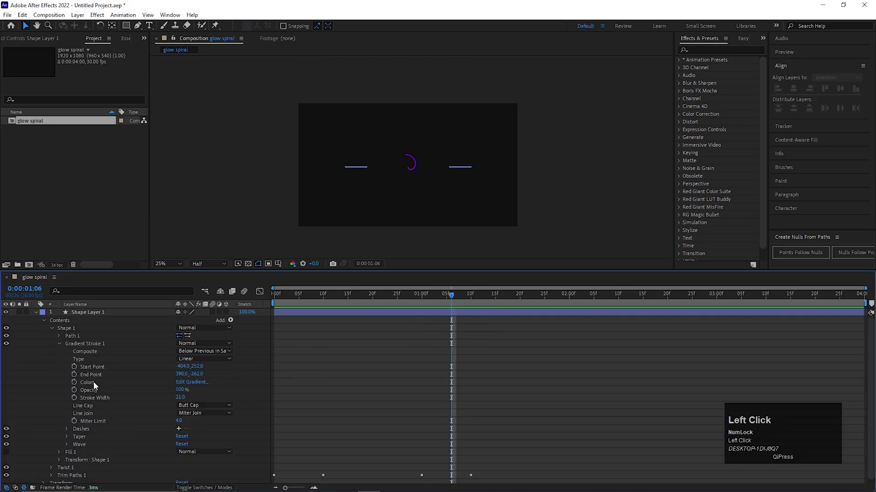
click(201, 410)
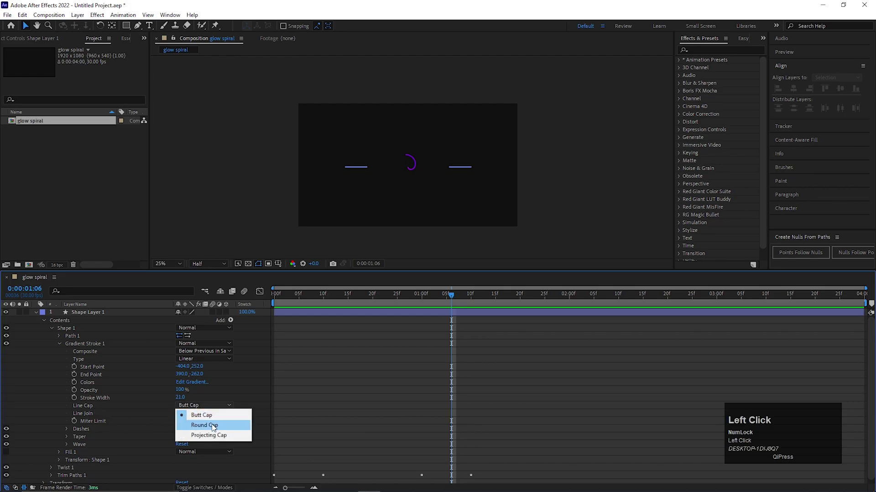
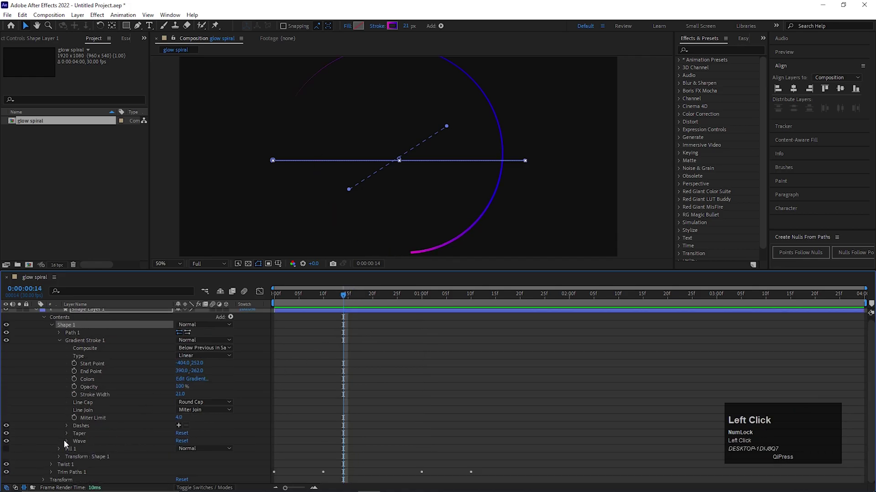
Step: Set the stroke's wave to 2 cycles at 100% amount
scroll(down, 3)
double_click(207, 428)
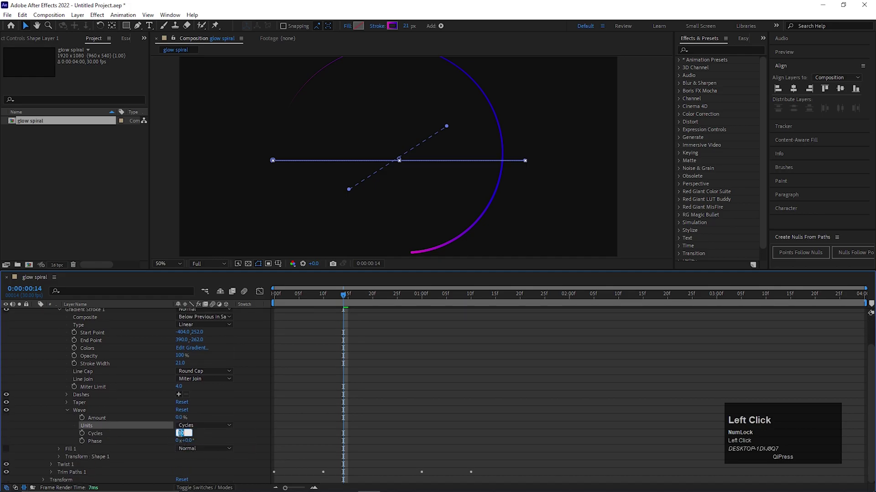
key(Return)
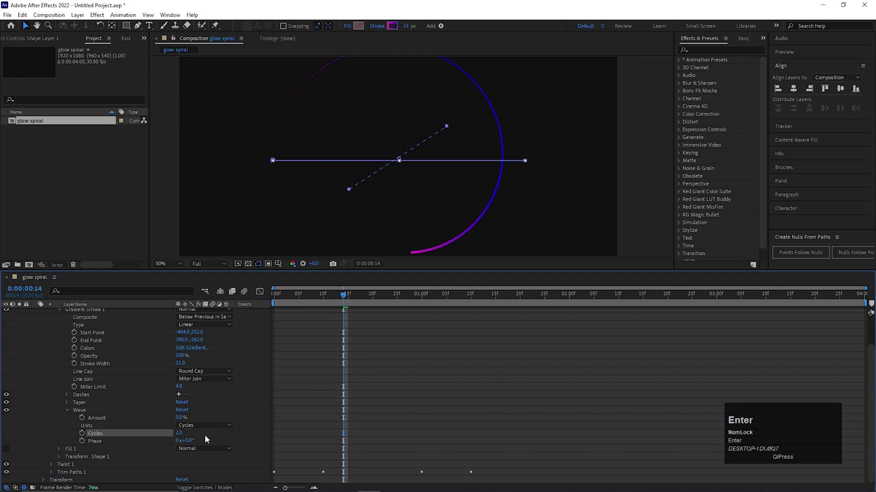
click(212, 440)
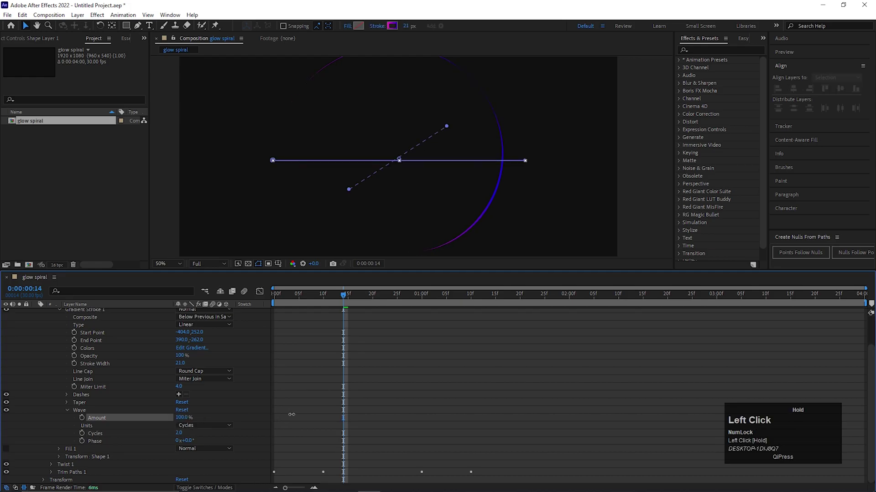
scroll(down, 3)
scroll(down, 3)
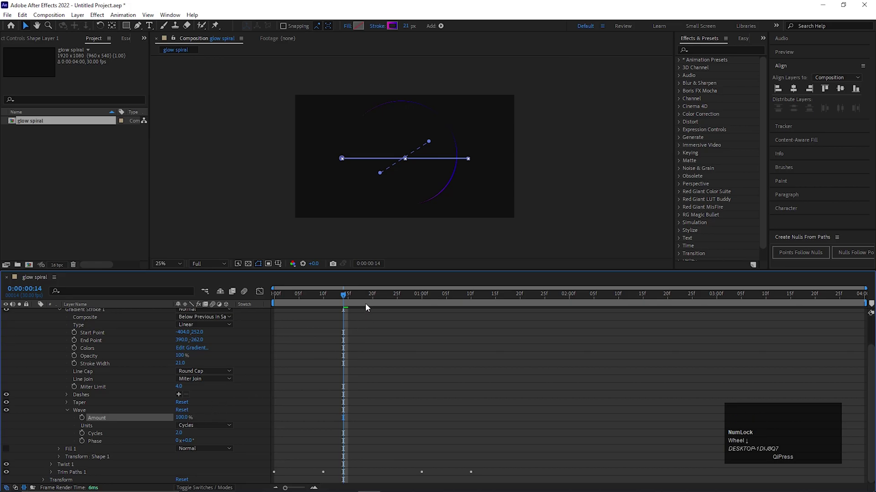
Step: Scrub the timeline to check the wave, then collapse the stroke properties
click(342, 301)
drag(340, 301, 433, 148)
scroll(up, 3)
scroll(down, 3)
drag(408, 32, 426, 69)
key(ctrl+z)
click(66, 413)
scroll(up, 3)
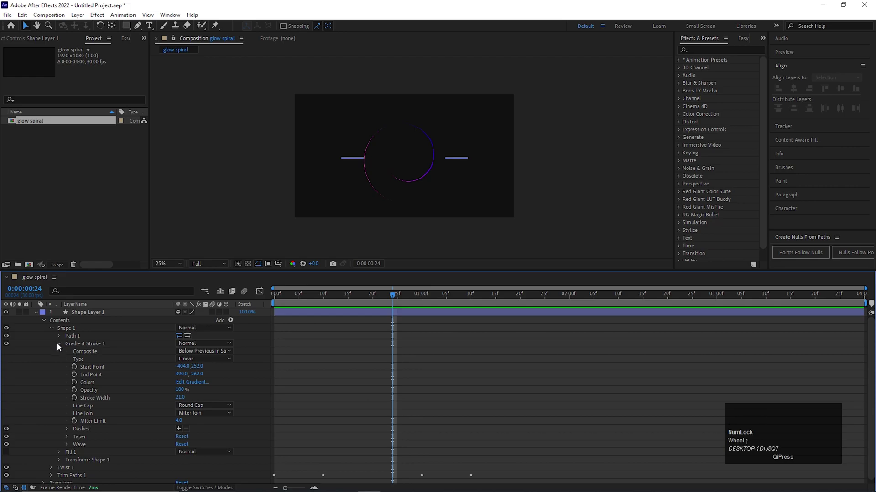
Step: Add a Repeater to the shape layer with 10 copies
click(59, 347)
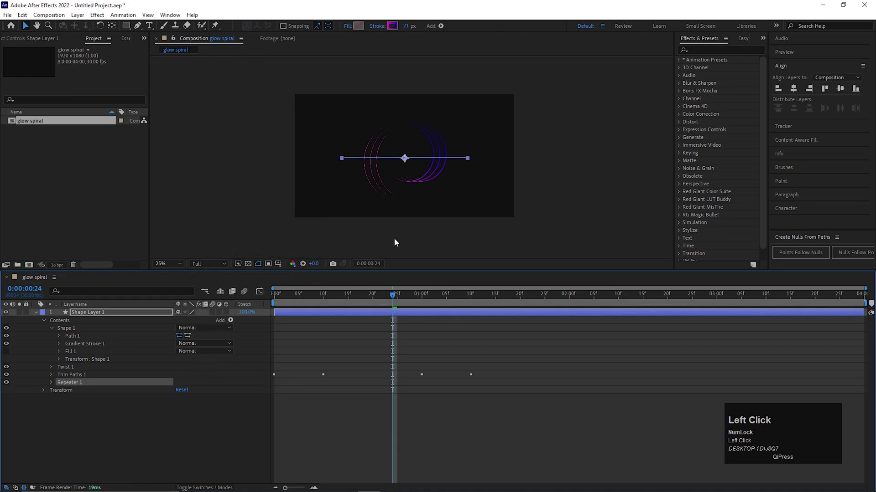
scroll(up, 3)
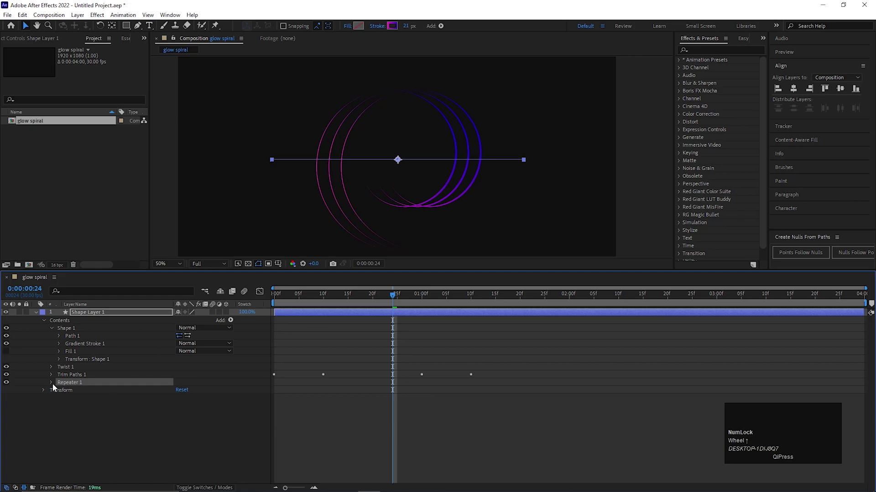
click(53, 386)
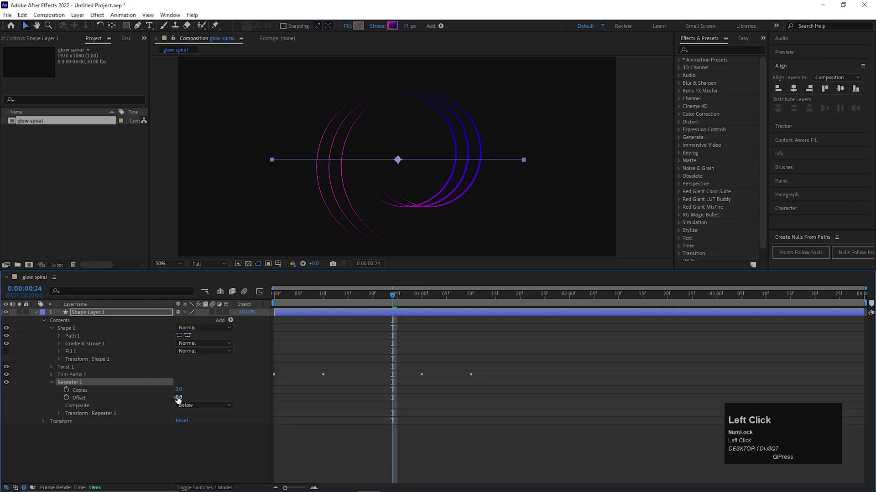
click(180, 392)
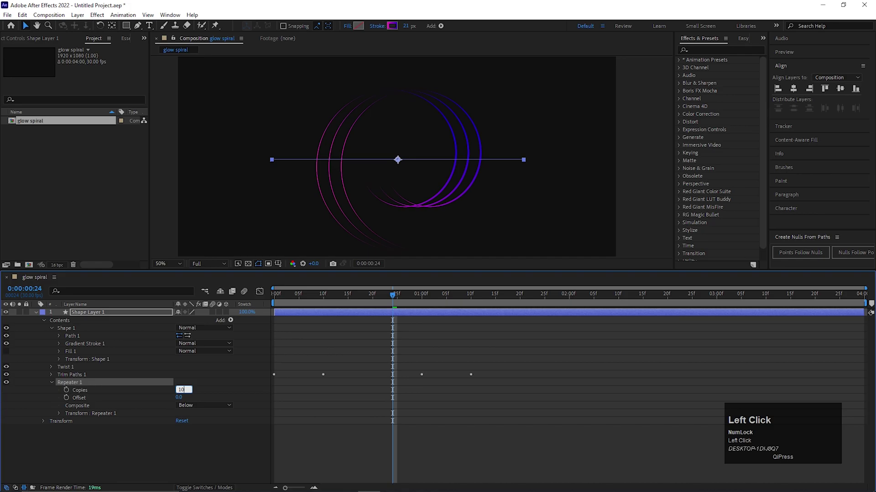
key(Return)
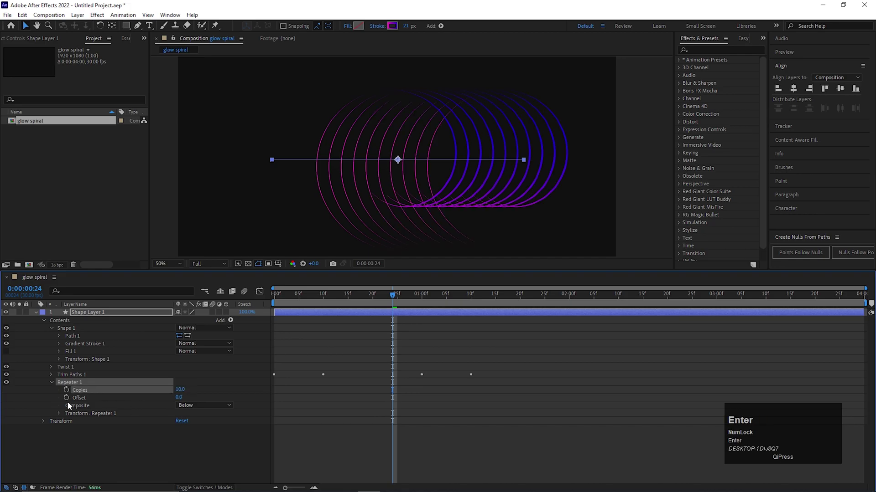
Step: Set the repeater position offset to 0,0 and rotation to 39° to form a ring
click(60, 416)
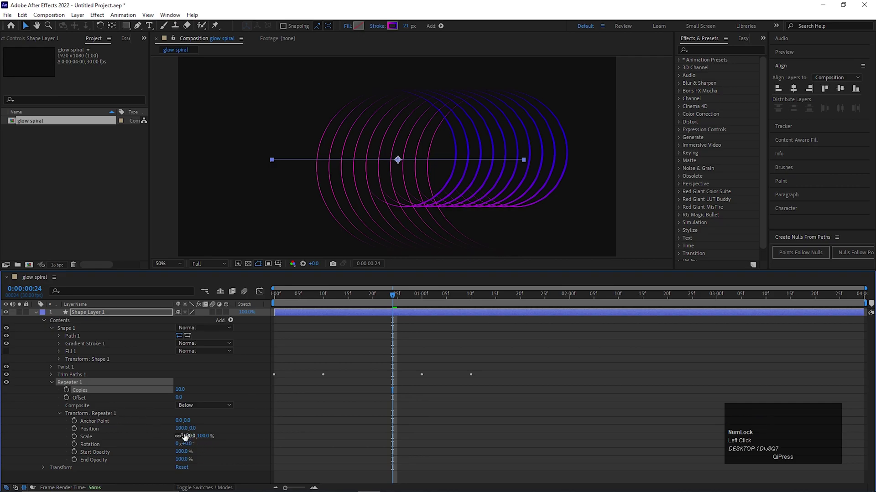
click(181, 432)
key(Return)
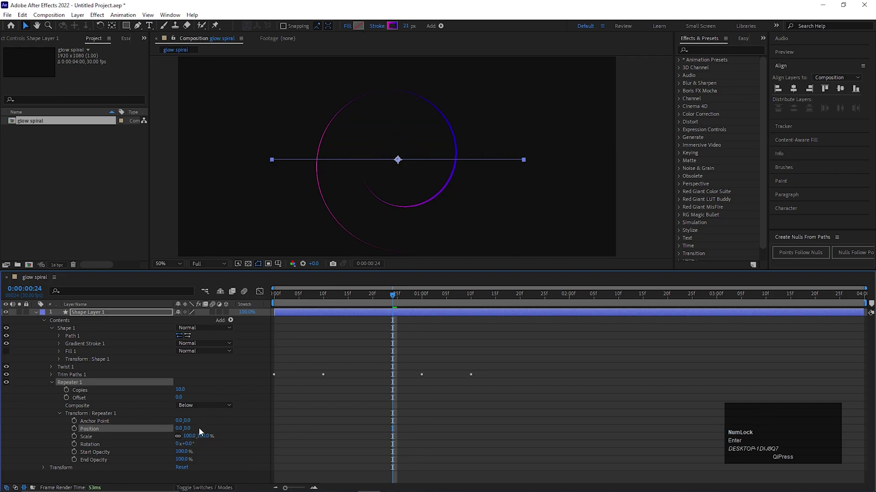
drag(207, 416, 399, 143)
scroll(down, 3)
click(394, 299)
Step: Keyframe Repeater Copies at frame 23 and enter a new value at 1:10
key(space)
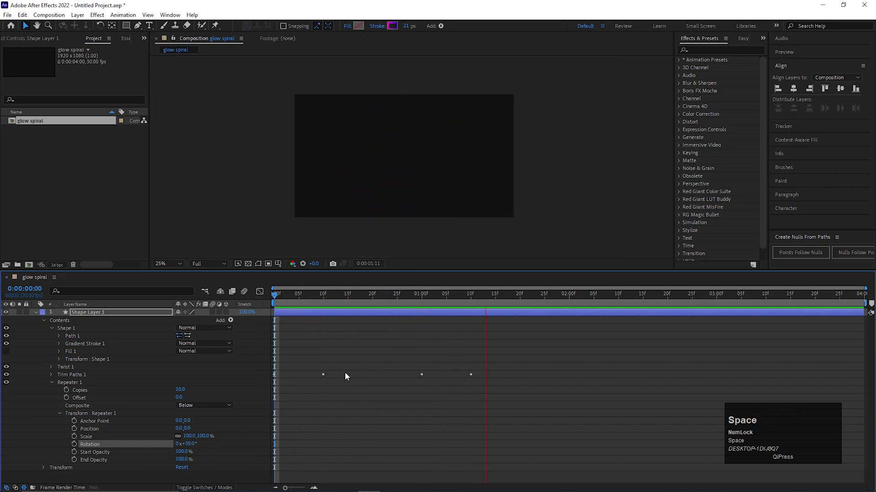
drag(386, 323, 70, 393)
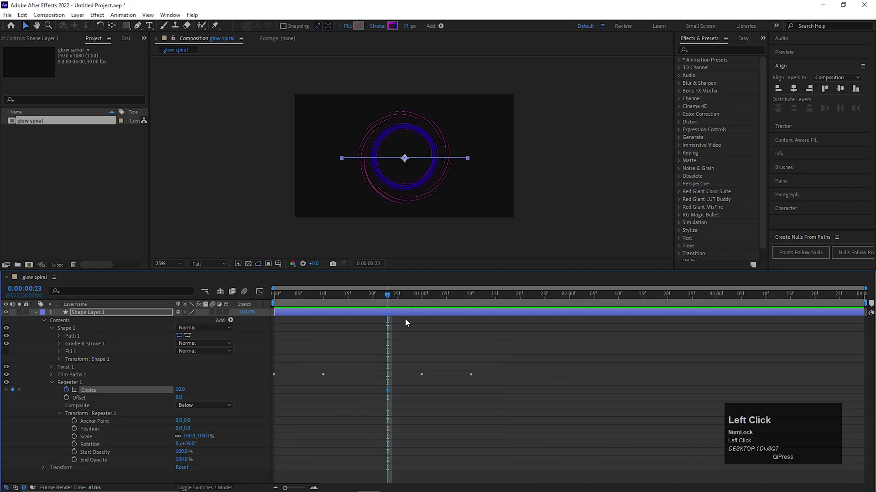
drag(458, 300, 181, 389)
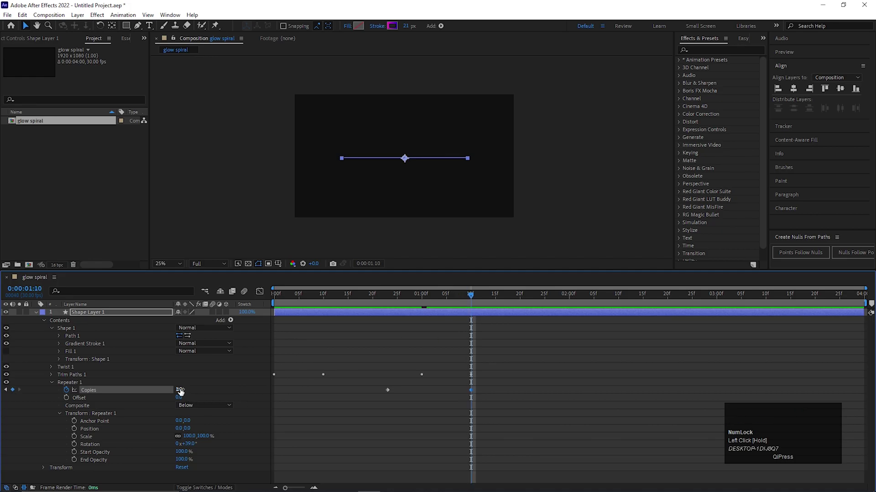
key(Return)
Step: Switch the ring outline to a solid Stroke and apply Gradient Ramp for a purple-to-red colour
click(70, 385)
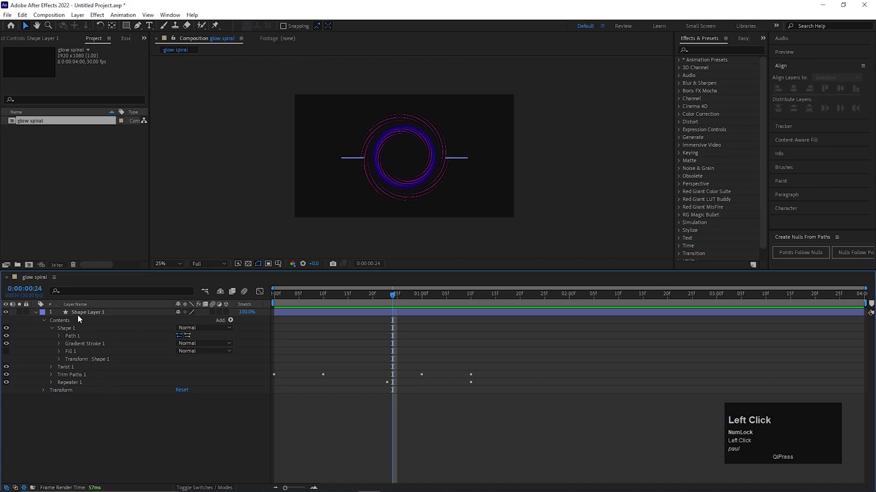
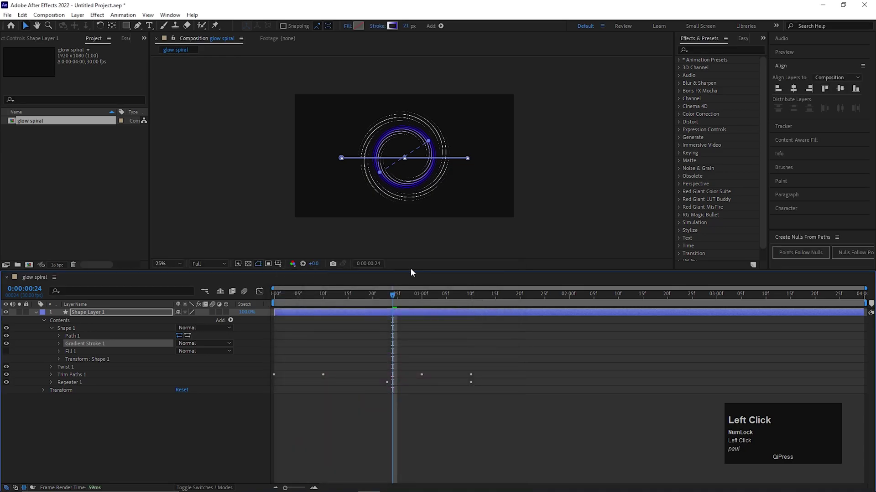
click(377, 25)
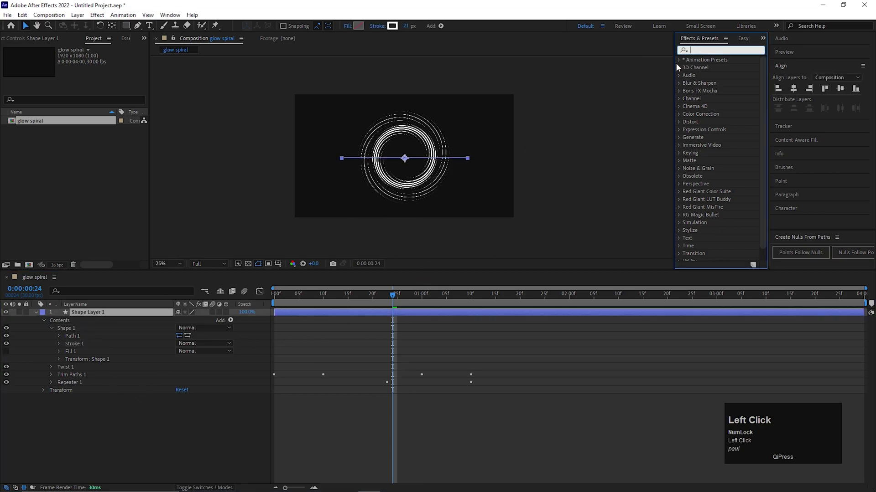
text(tint)
click(676, 56)
text(grai)
drag(724, 125, 279, 325)
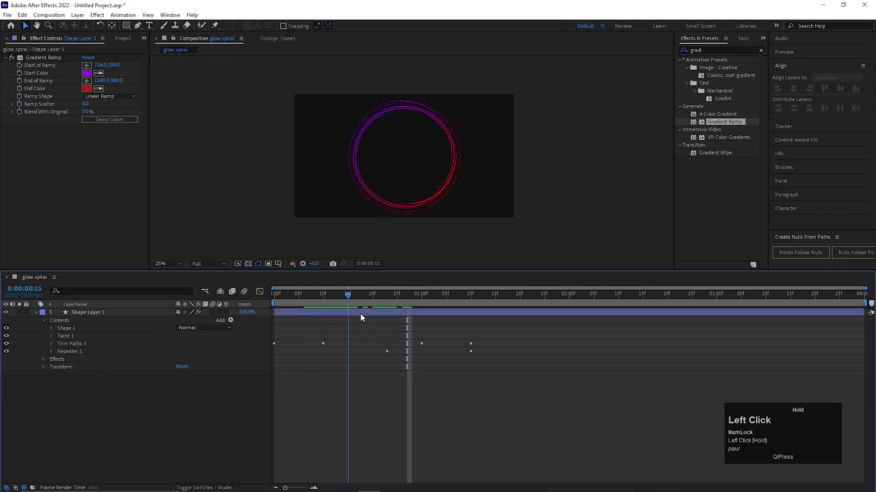
Step: Apply Fast Box Blur (radius 5, 3 iterations) to Shape Layer 1 after the gradient ramp
key(space)
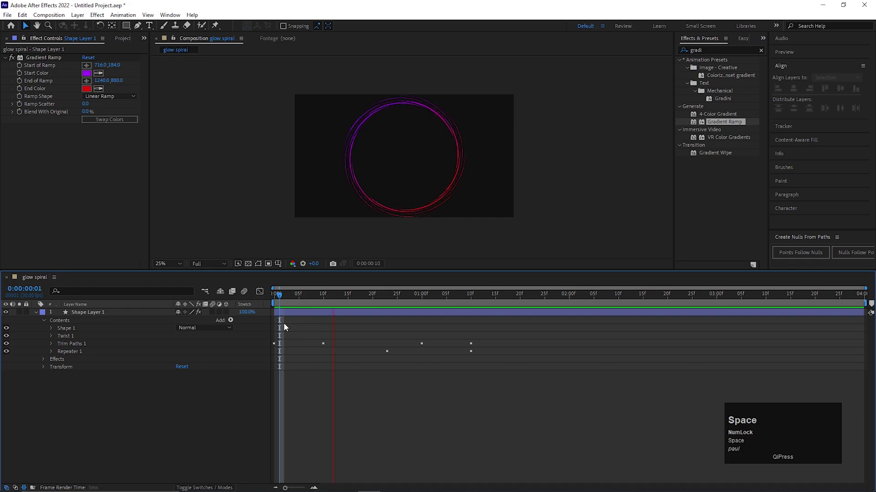
click(397, 300)
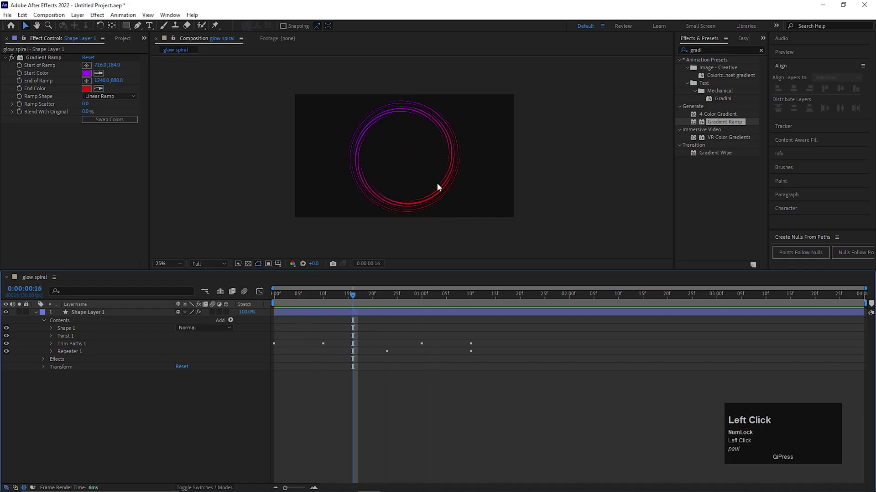
scroll(up, 3)
scroll(down, 3)
click(96, 315)
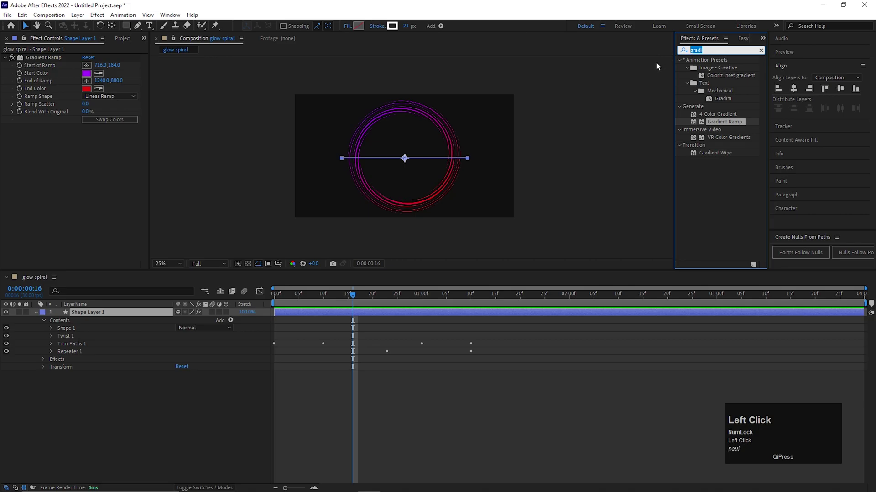
text(box)
key(BackSpace)
text(fast)
key(space)
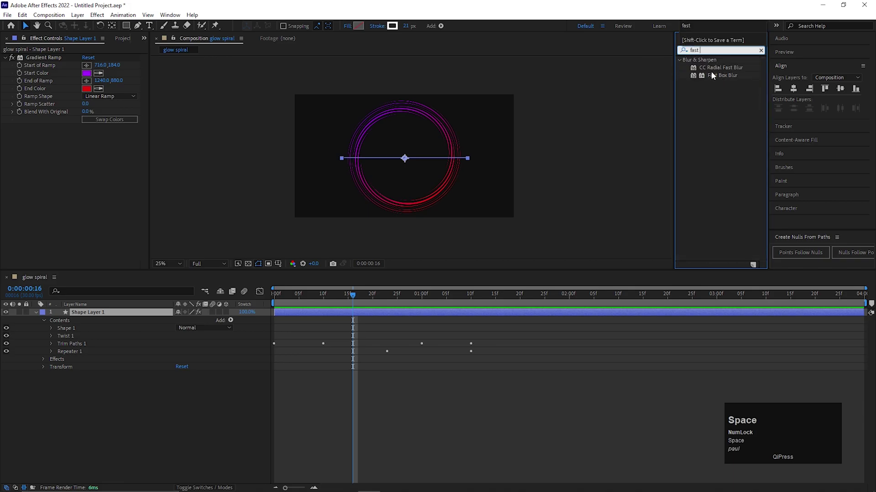
drag(713, 76, 270, 307)
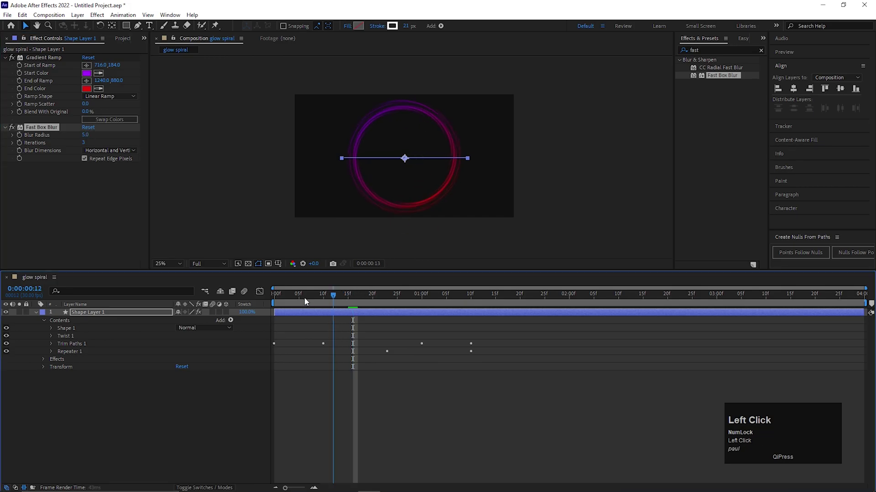
Step: Preview the blurred rings and park on a frame showing the full spiral
key(space)
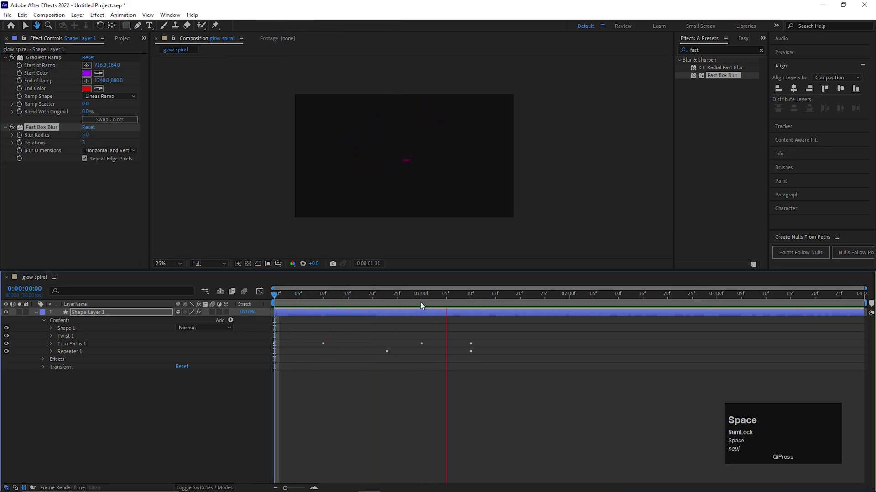
drag(422, 305, 429, 165)
scroll(up, 3)
scroll(down, 3)
click(130, 390)
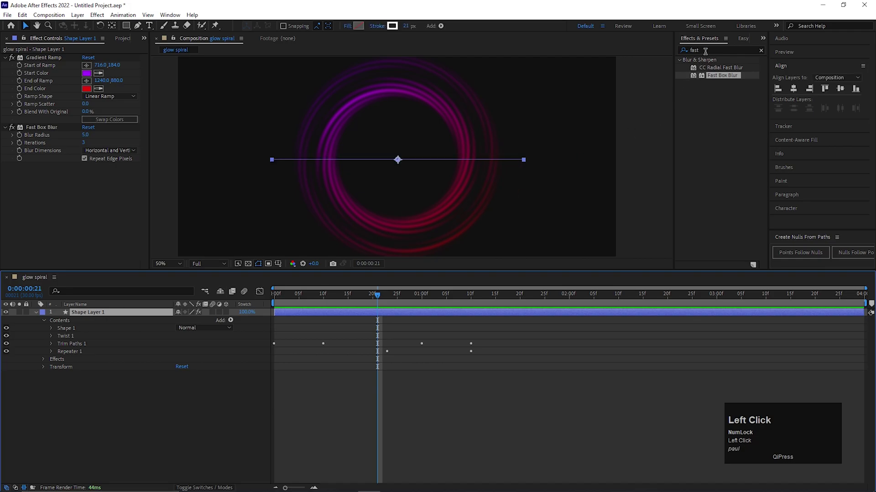
Step: Apply Stylize > Glow to the spiral and start raising its intensity
text(glow)
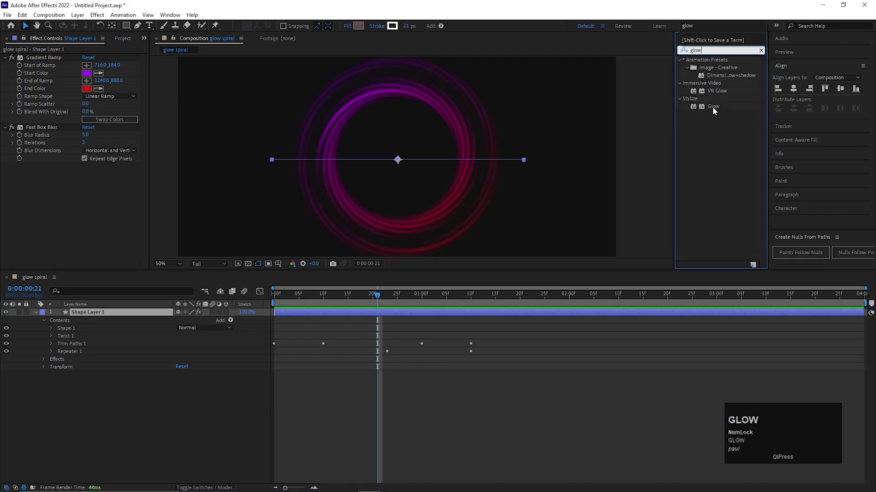
click(714, 111)
scroll(down, 3)
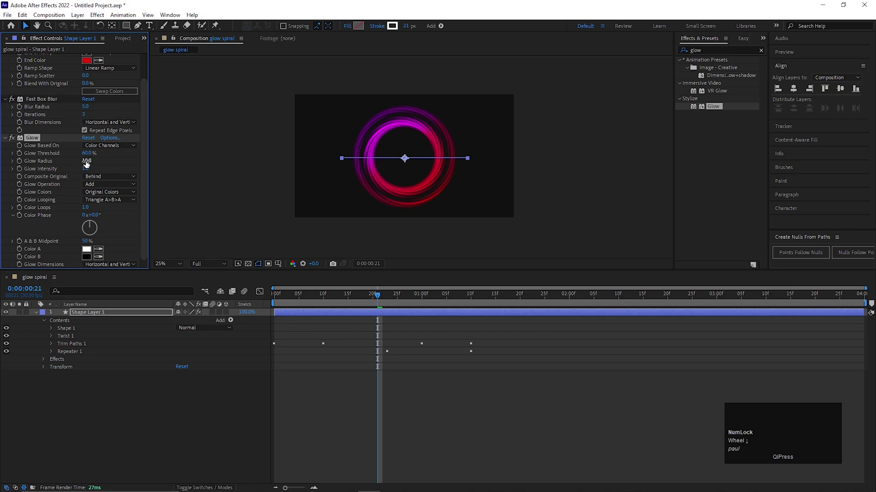
drag(87, 163, 98, 168)
key(ctrl+z)
drag(87, 169, 440, 147)
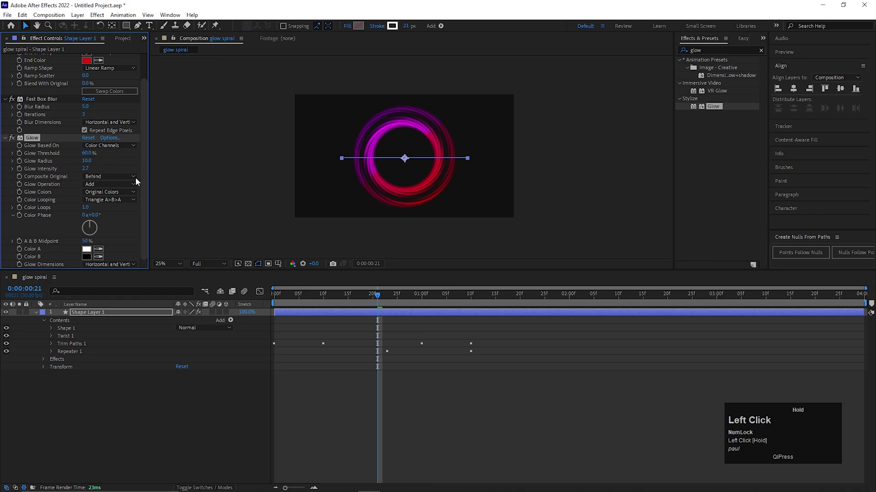
Step: Set the Glow to threshold 60%, radius 260 and intensity 2.0
scroll(up, 3)
drag(86, 154, 115, 165)
key(ctrl+z)
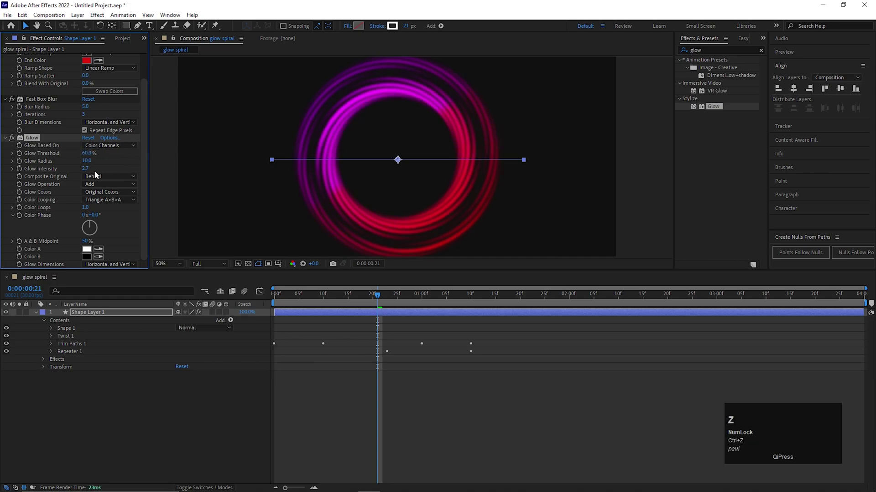
drag(85, 170, 232, 154)
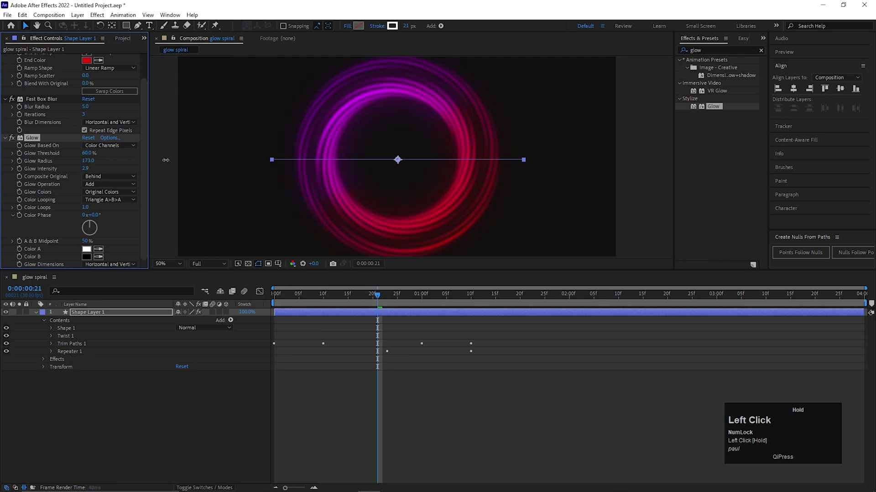
scroll(down, 3)
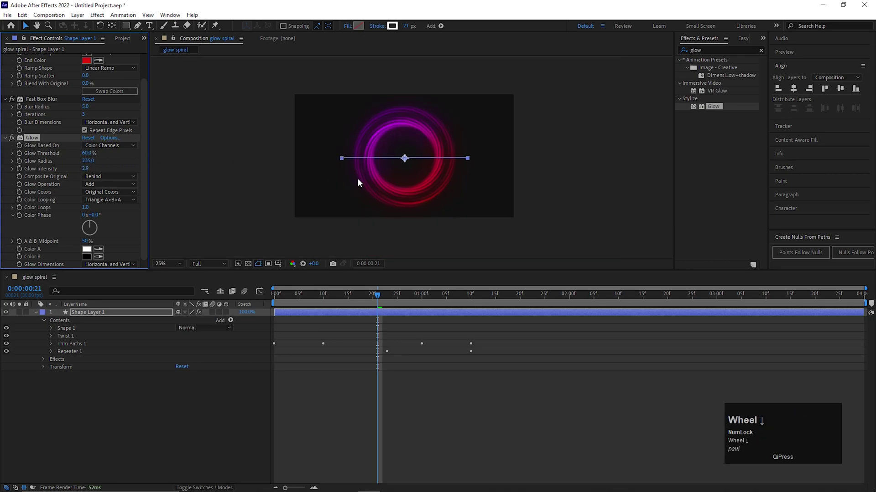
drag(88, 163, 140, 394)
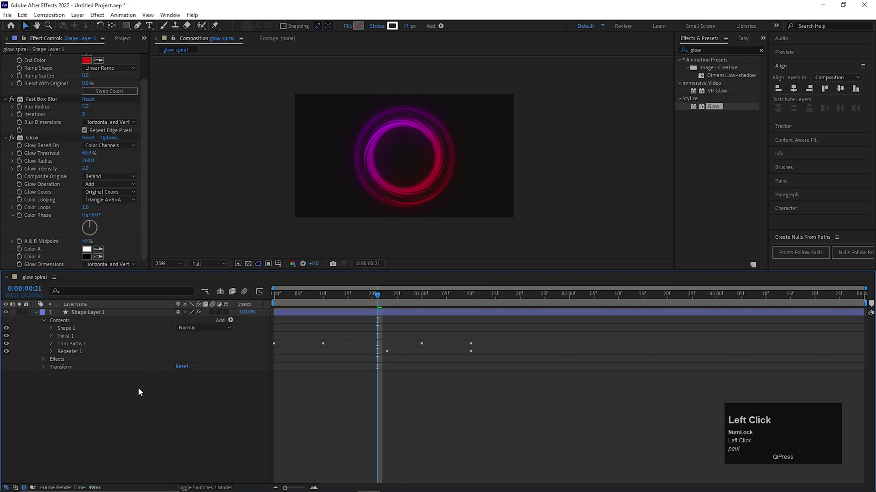
Step: Duplicate Glow and set Glow 2 to threshold 94.9%, radius 90 and intensity 1.2
scroll(down, 3)
click(36, 143)
key(ctrl+d)
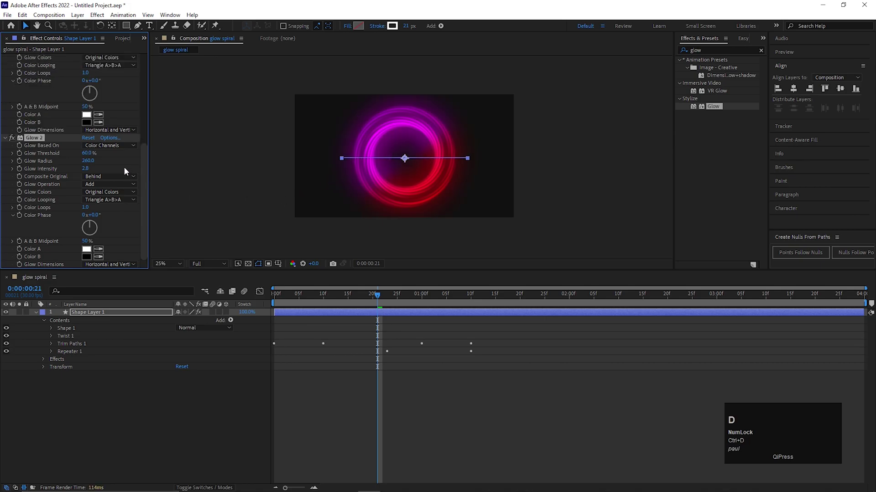
scroll(down, 3)
drag(93, 162, 342, 172)
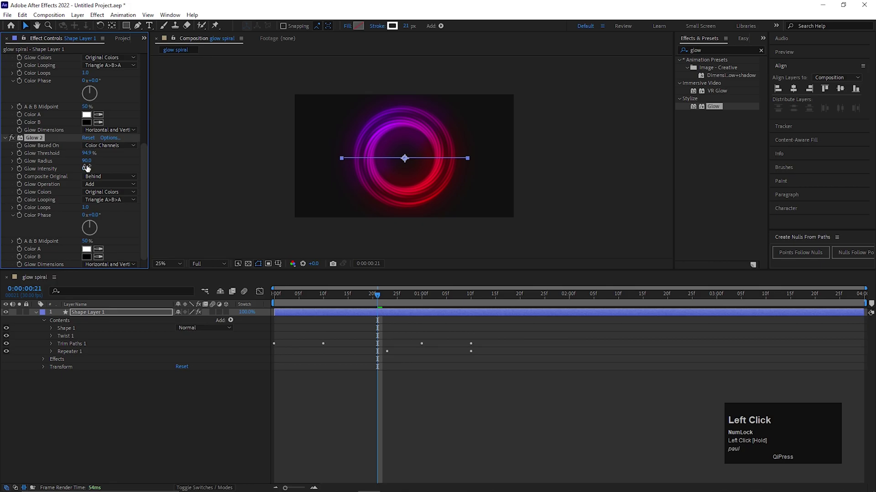
scroll(down, 3)
scroll(up, 3)
double_click(379, 296)
key(space)
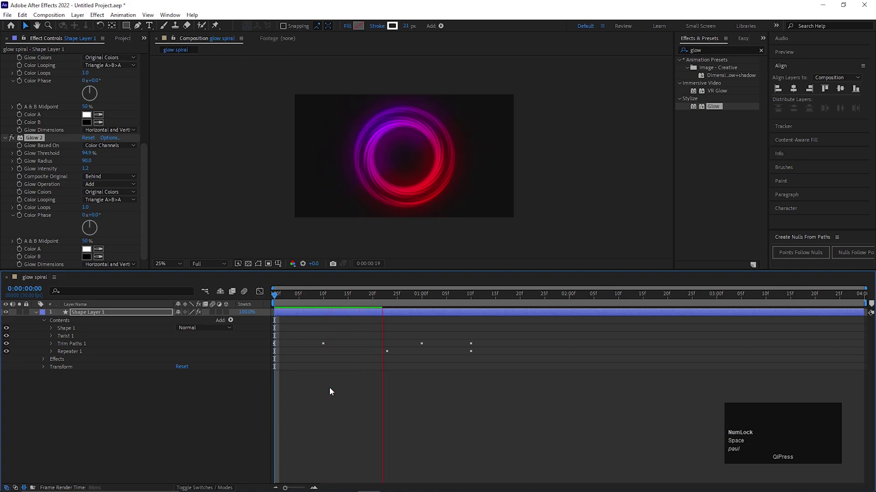
Step: End the work area at 1:10 with N and preview the trimmed spiral animation
click(403, 304)
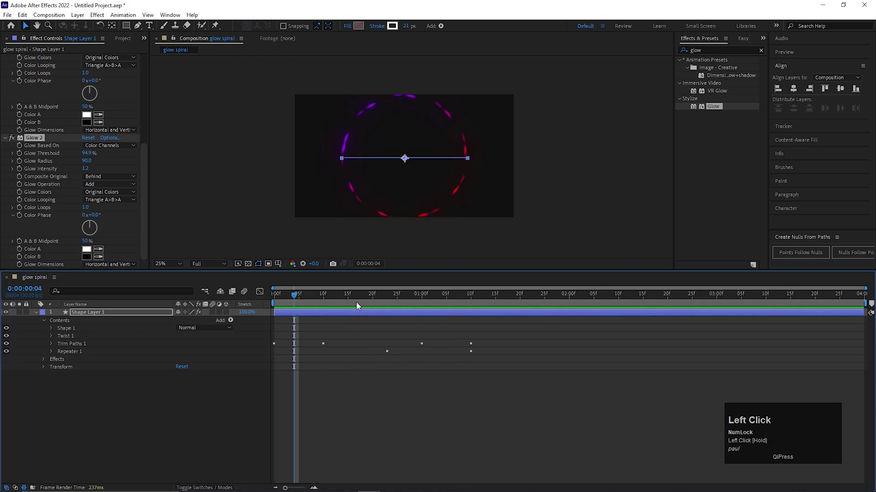
key(space)
click(469, 297)
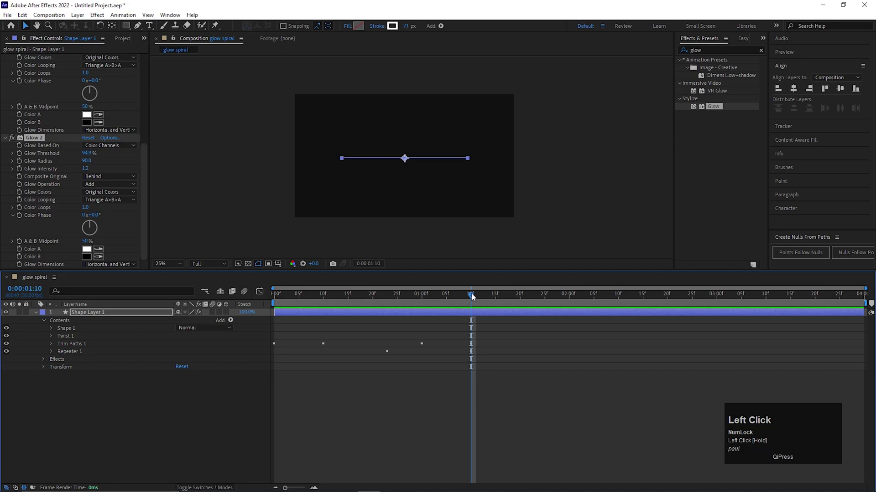
key(n)
click(474, 297)
key(space)
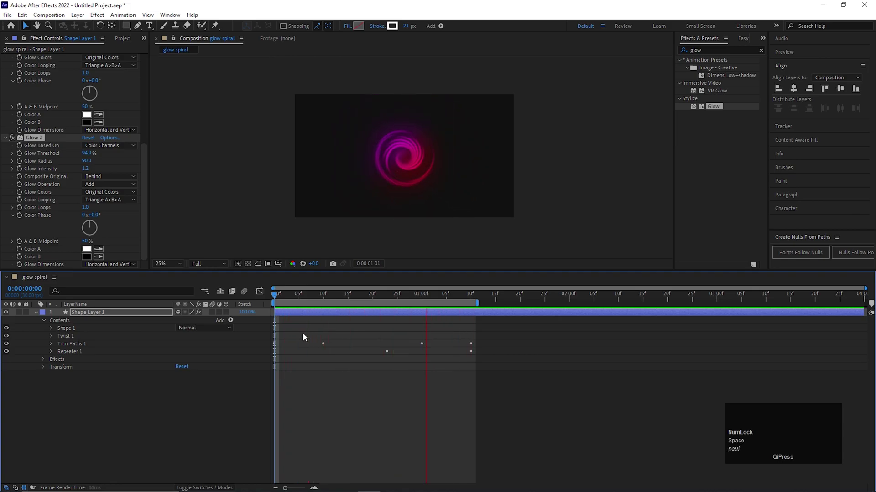
key(space)
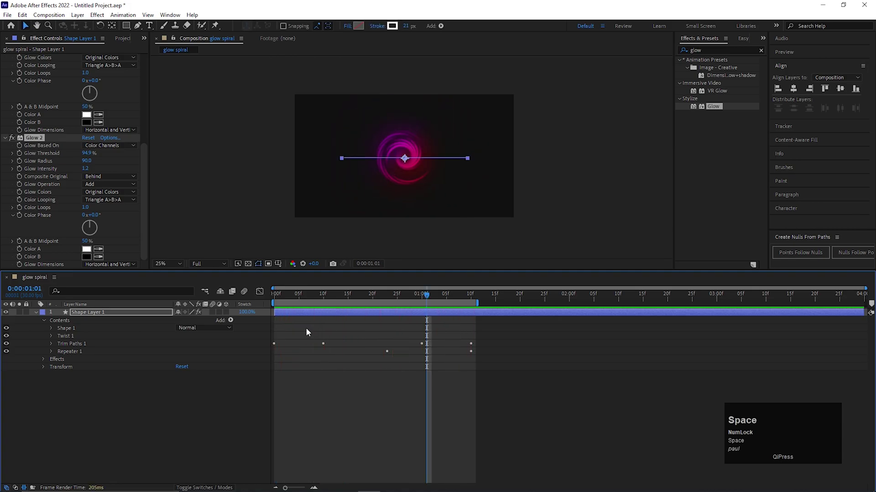
Step: Deselect the layer and create a new 1920×1080 composition, Comp 1
click(348, 420)
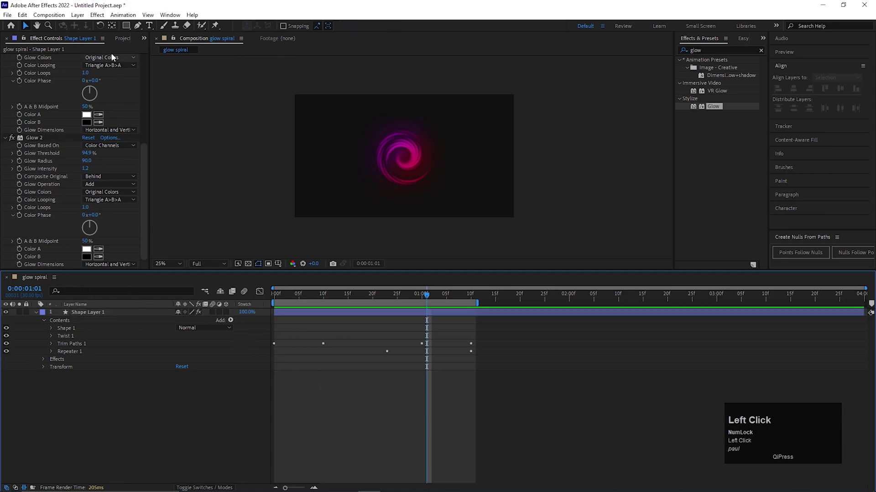
scroll(down, 3)
double_click(126, 43)
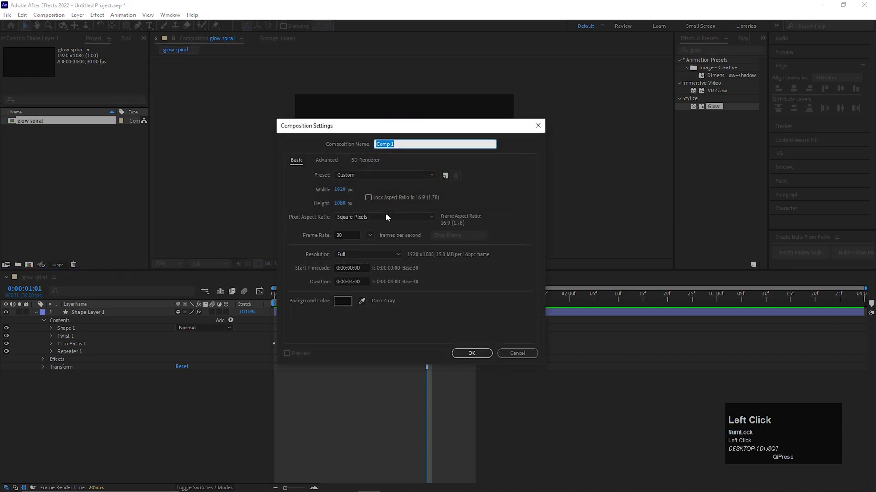